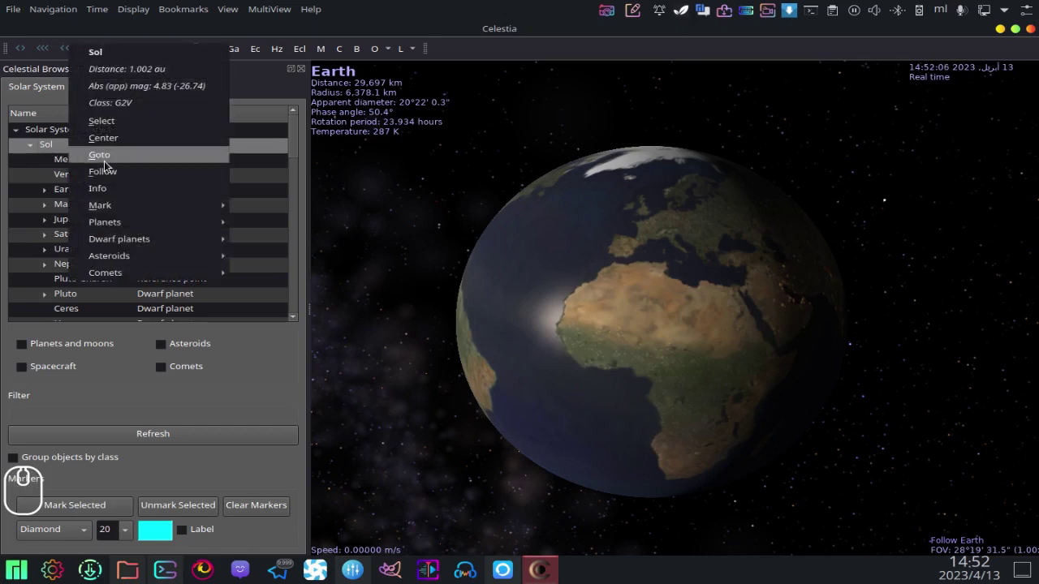
# - Fly to the Sun, then Mercury, then Venus from the Solar System browser
pyautogui.click(111, 163)
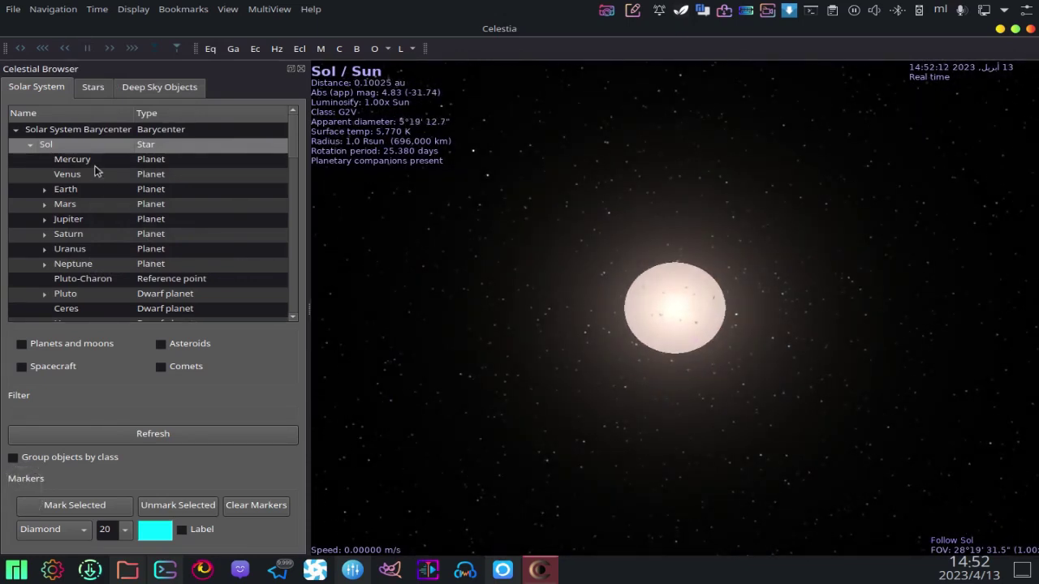
pyautogui.rightClick(97, 169)
pyautogui.click(131, 173)
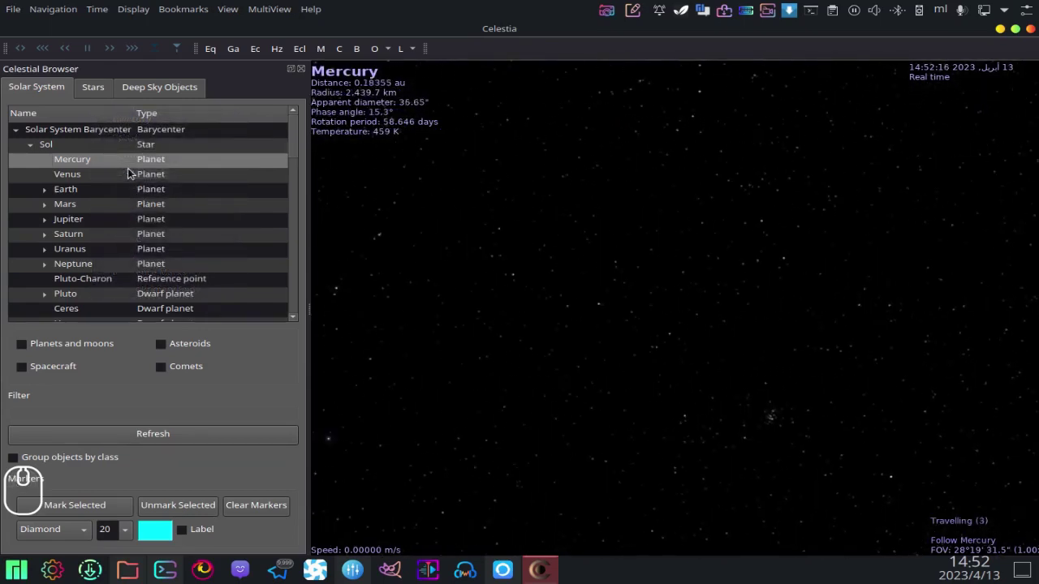
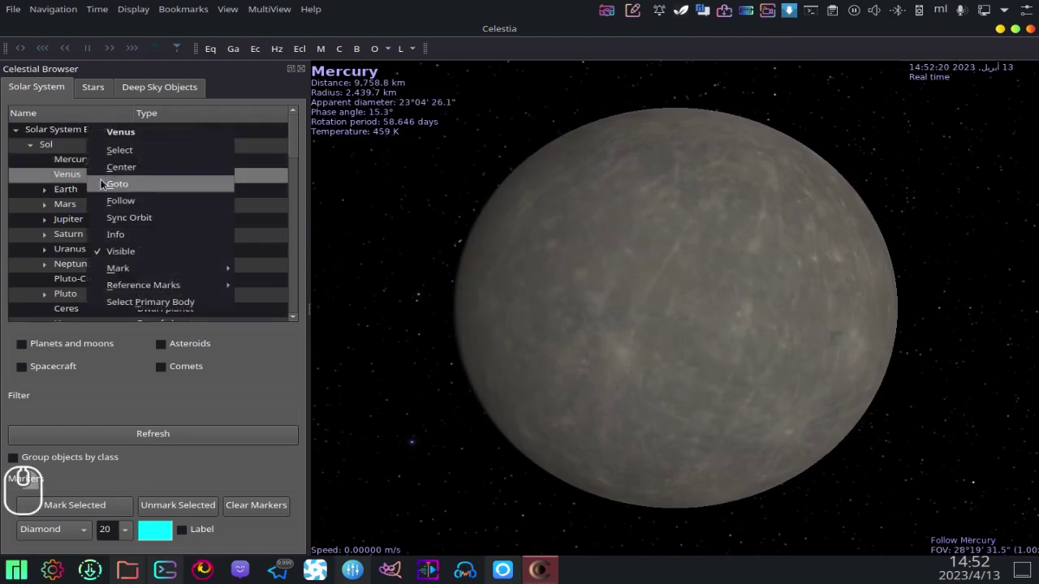
pyautogui.click(120, 187)
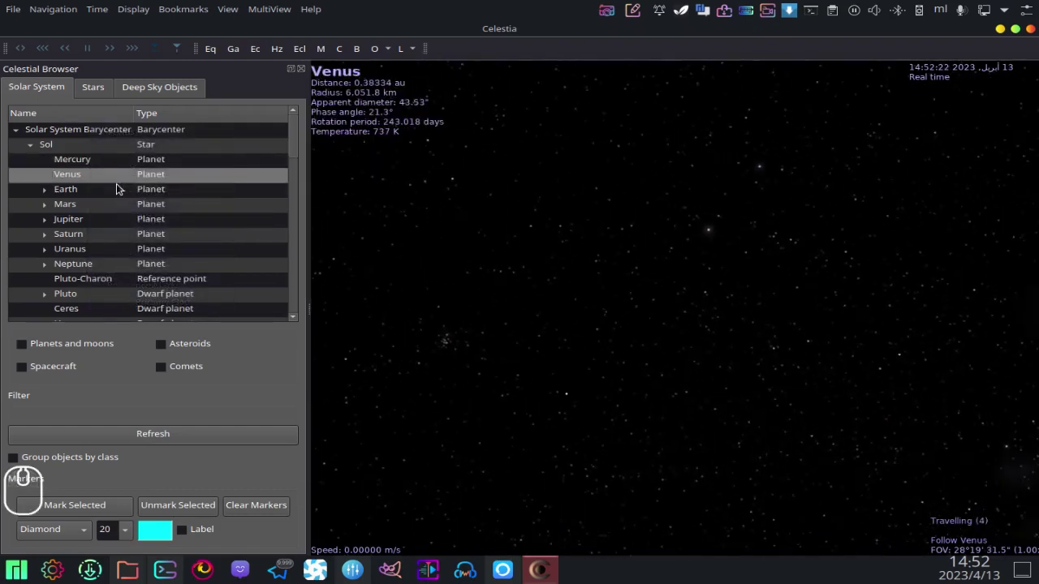
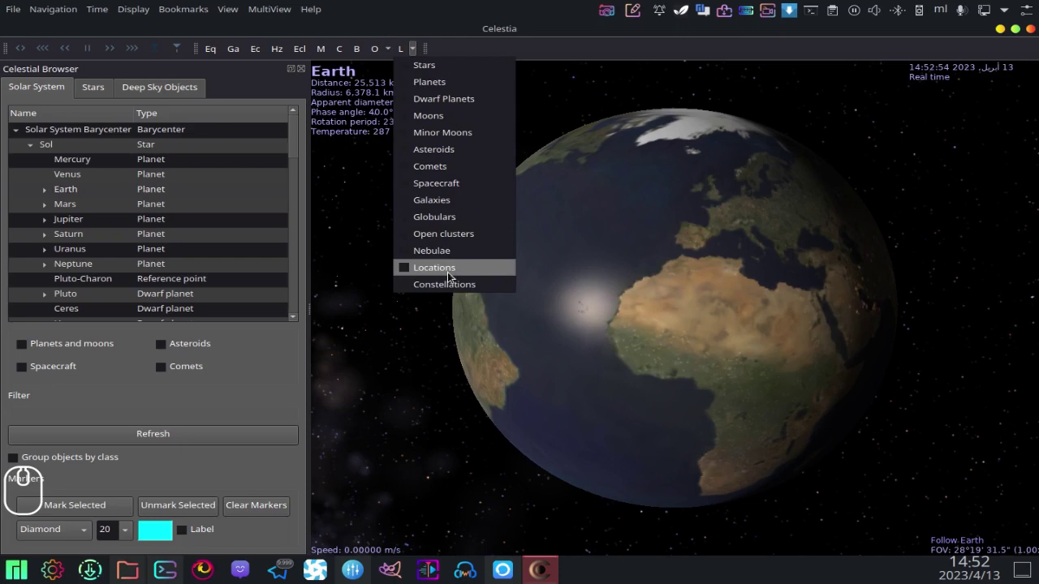
# - Turn on Locations labels so city names appear on Earth, zooming toward North Africa
pyautogui.click(454, 273)
pyautogui.scroll(3)
pyautogui.scroll(3)
pyautogui.click(693, 173)
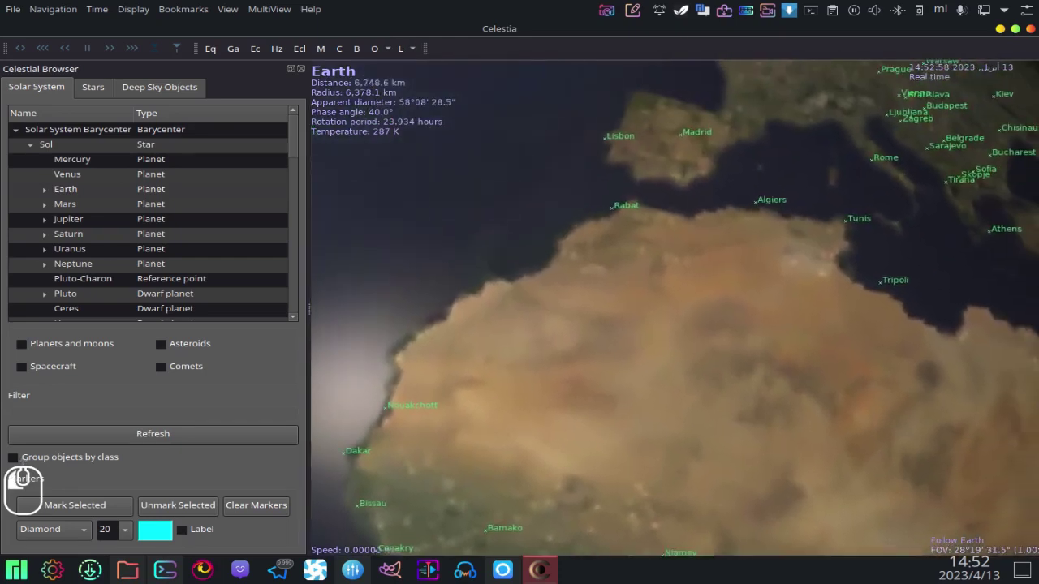
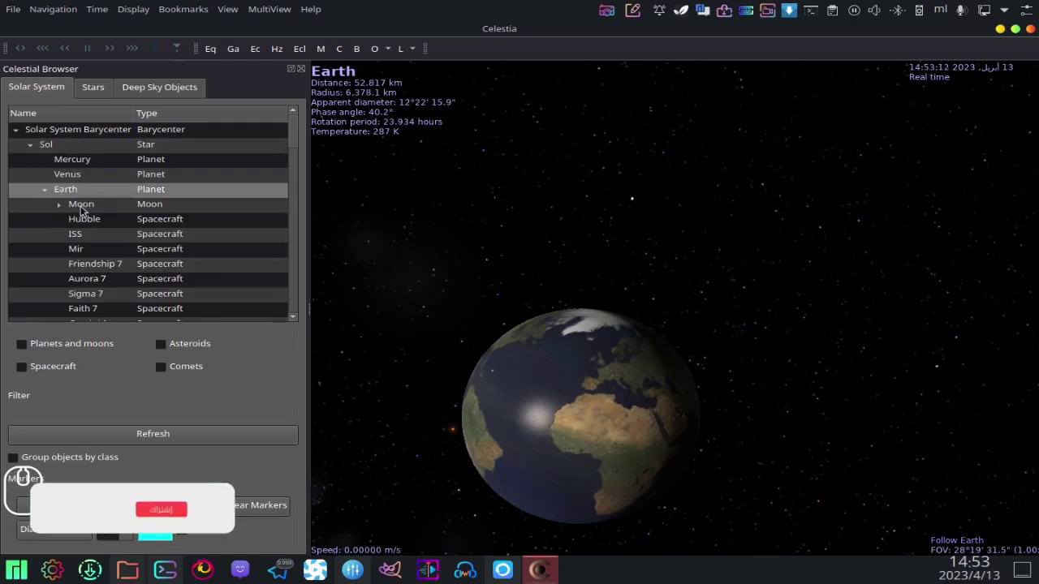
# - Fly to the Moon from Earth's bodies list, then collapse Earth's node and head to Jupiter
pyautogui.click(119, 216)
pyautogui.click(131, 224)
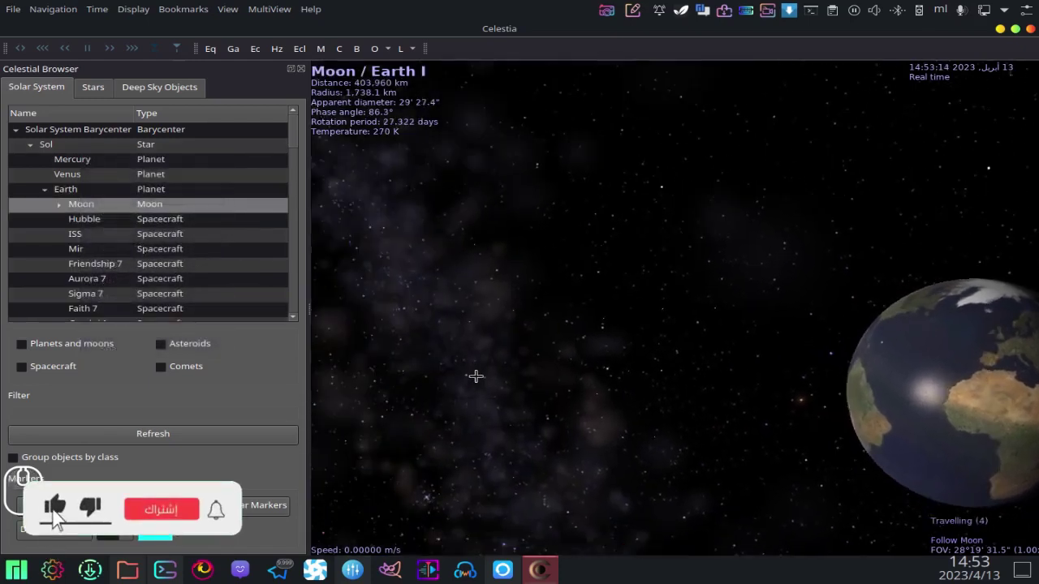
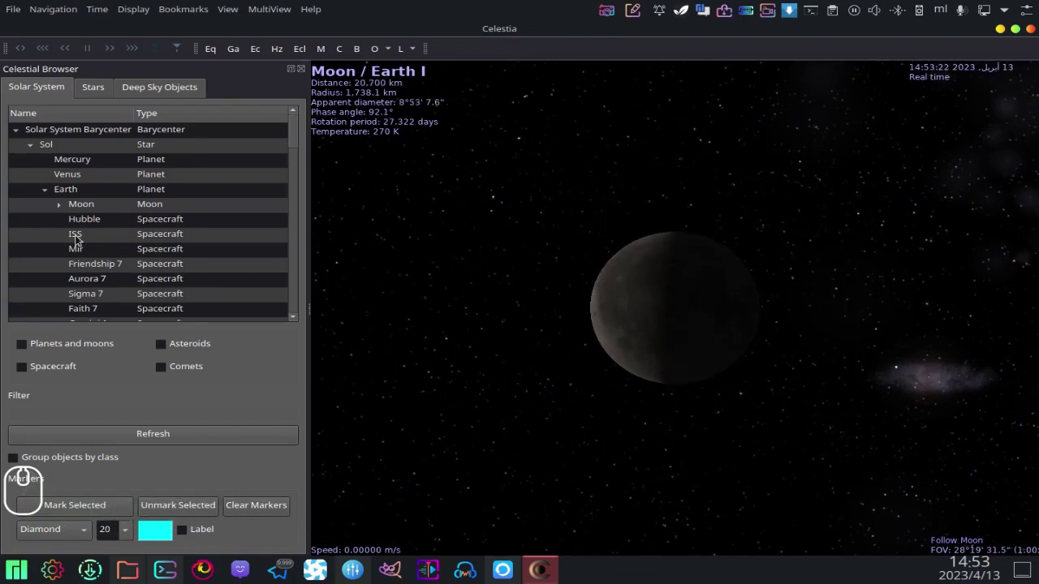
pyautogui.click(61, 210)
pyautogui.click(48, 197)
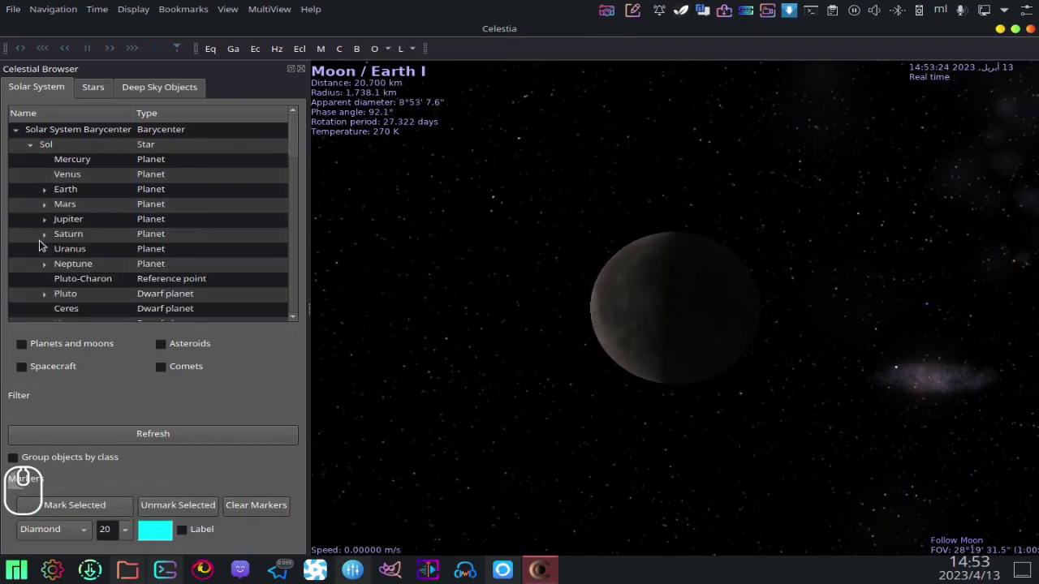
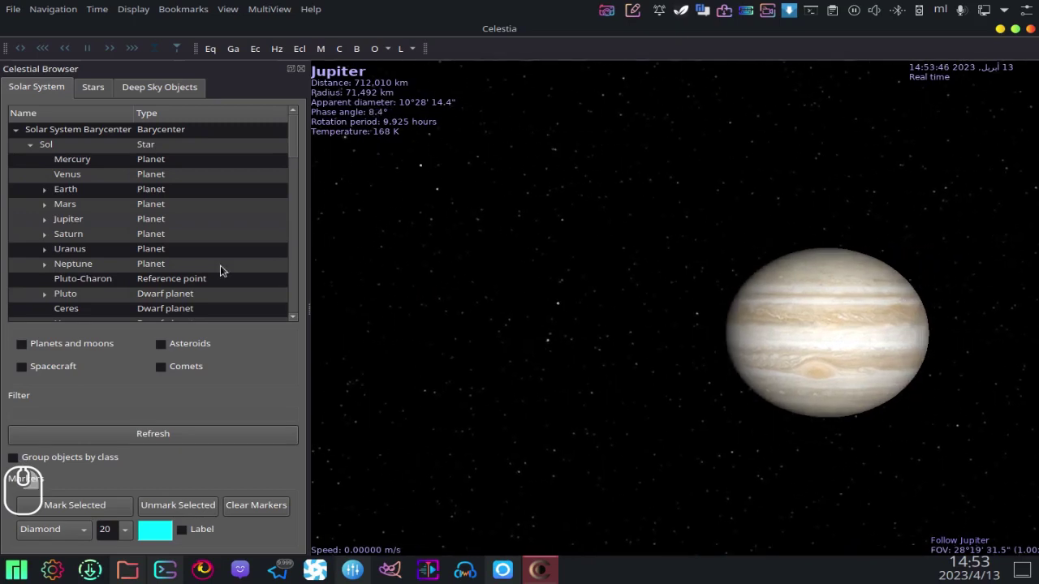
# - Expand Jupiter's moons, fly to Io, then select Saturn for the next leg
pyautogui.click(47, 227)
pyautogui.rightClick(76, 241)
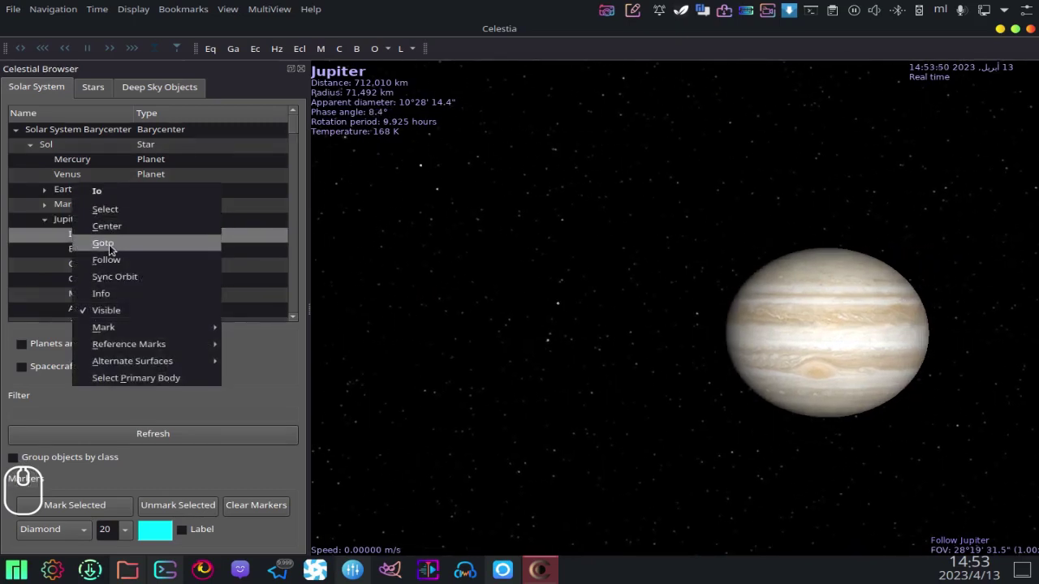
pyautogui.click(113, 250)
pyautogui.moveTo(117, 299); pyautogui.dragTo(149, 351)
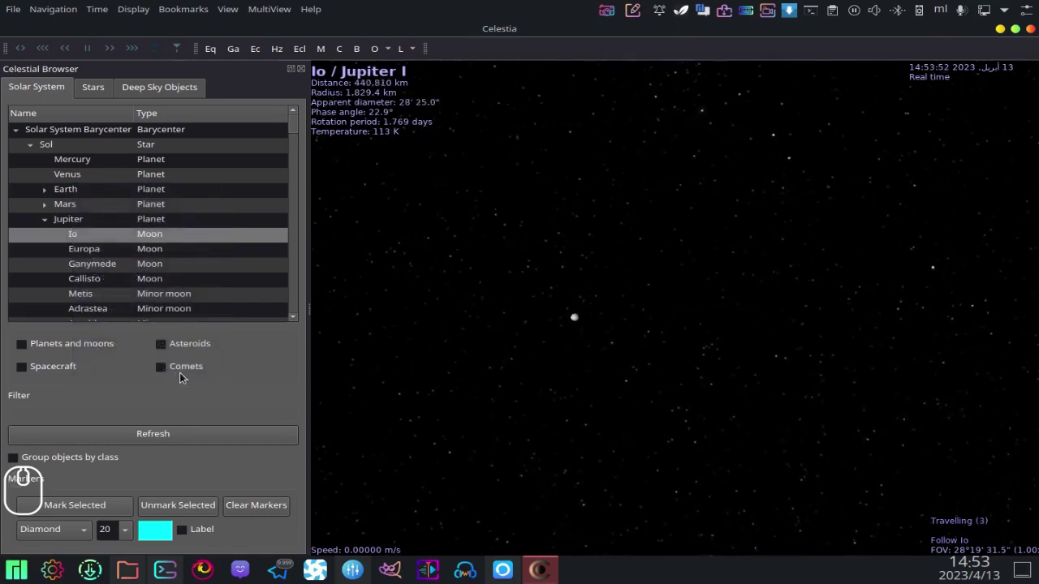
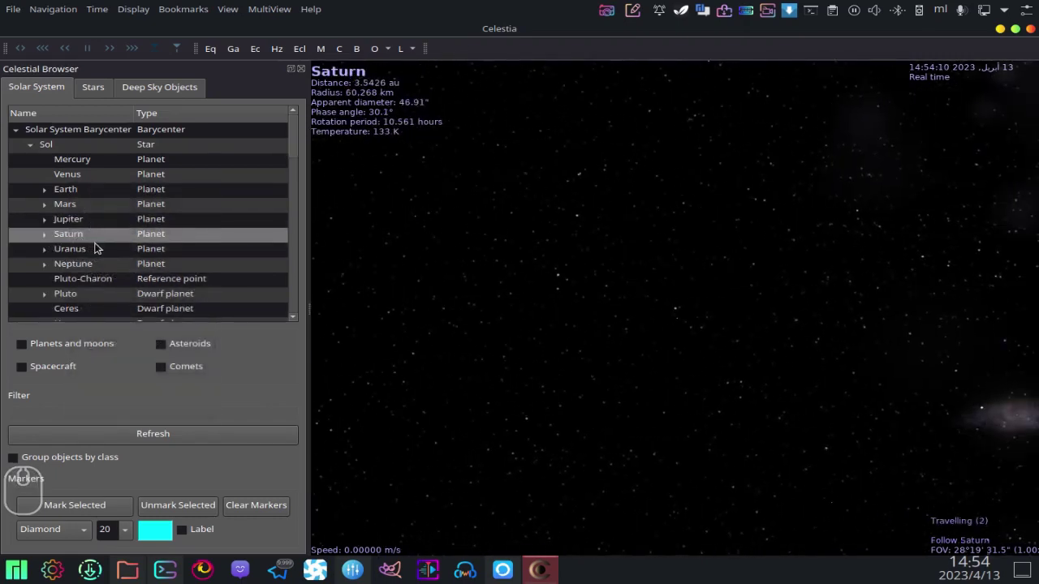
# - Arrive at Saturn, then select Uranus in the browser and fly to it
pyautogui.rightClick(91, 236)
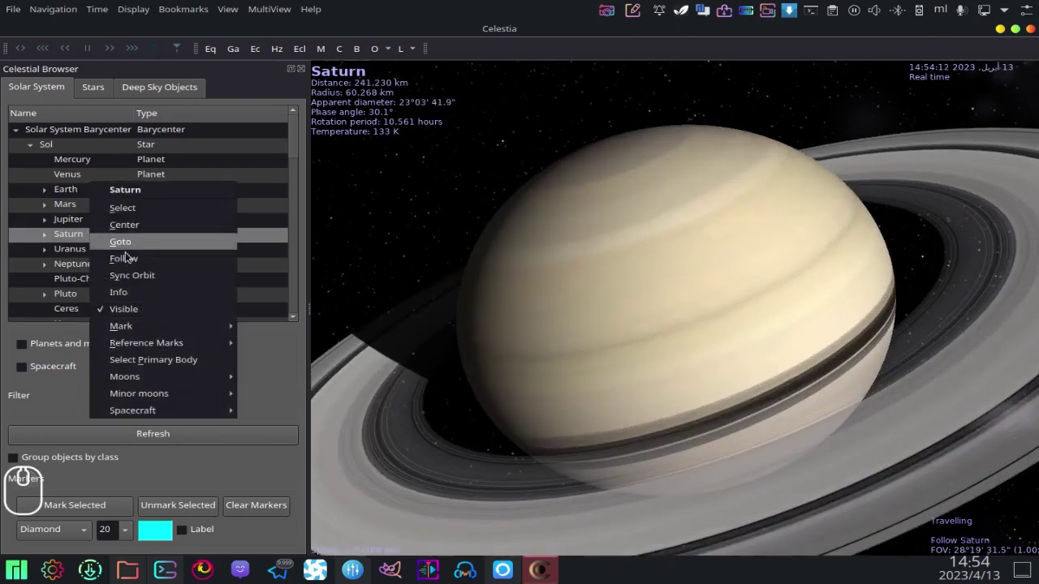
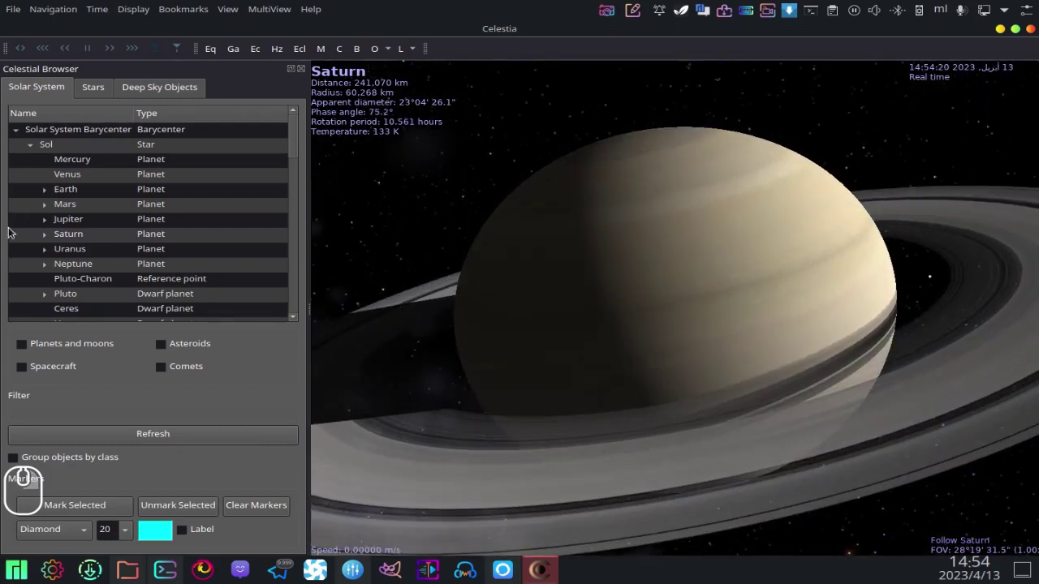
pyautogui.moveTo(68, 251); pyautogui.dragTo(102, 265)
pyautogui.click(103, 265)
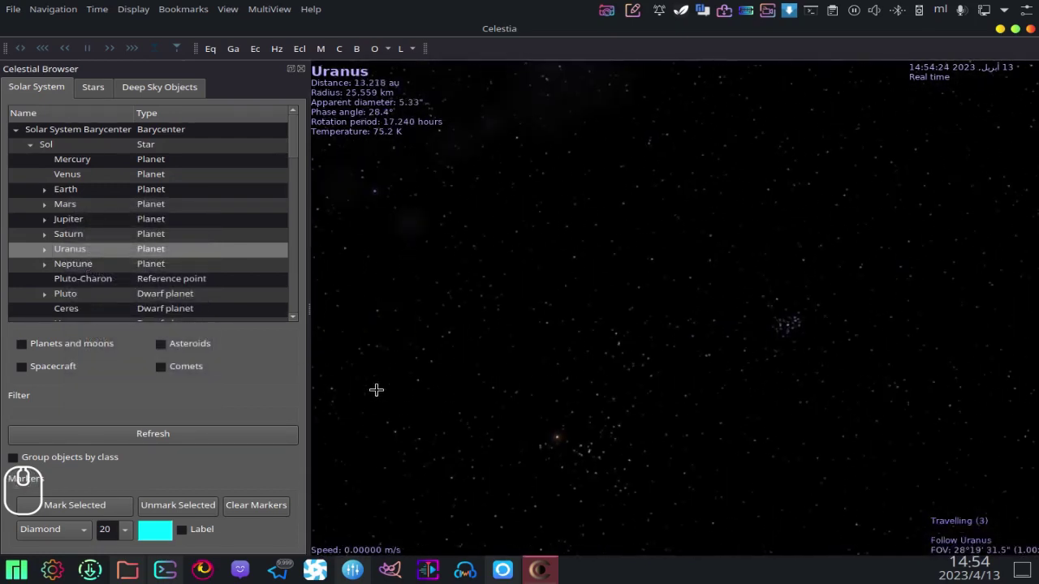
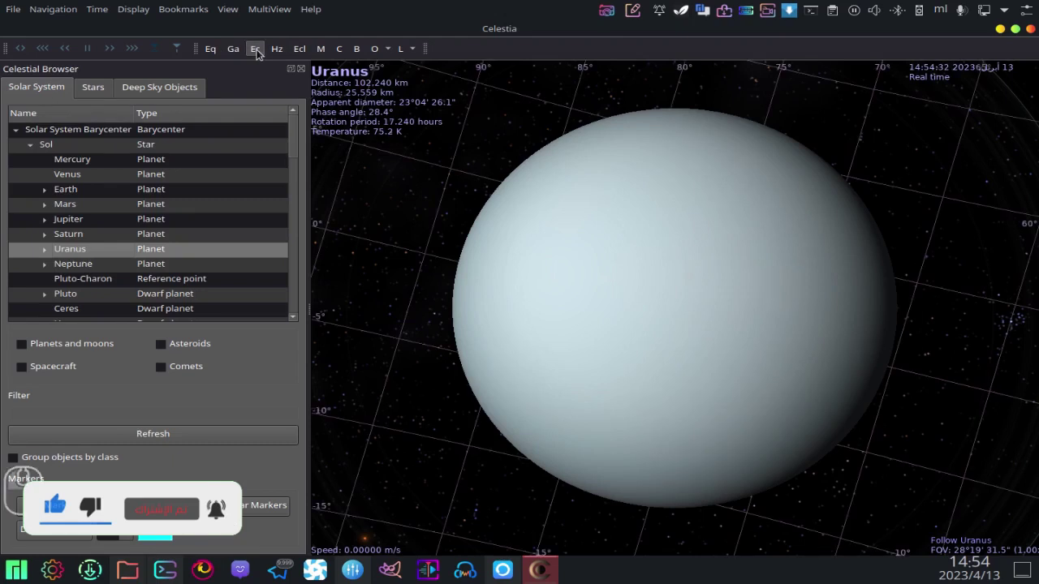
# - Toggle the ecliptic and equatorial grids off, show the horizontal grid and object markers around Uranus
pyautogui.click(260, 51)
pyautogui.click(236, 52)
pyautogui.click(236, 53)
pyautogui.click(278, 53)
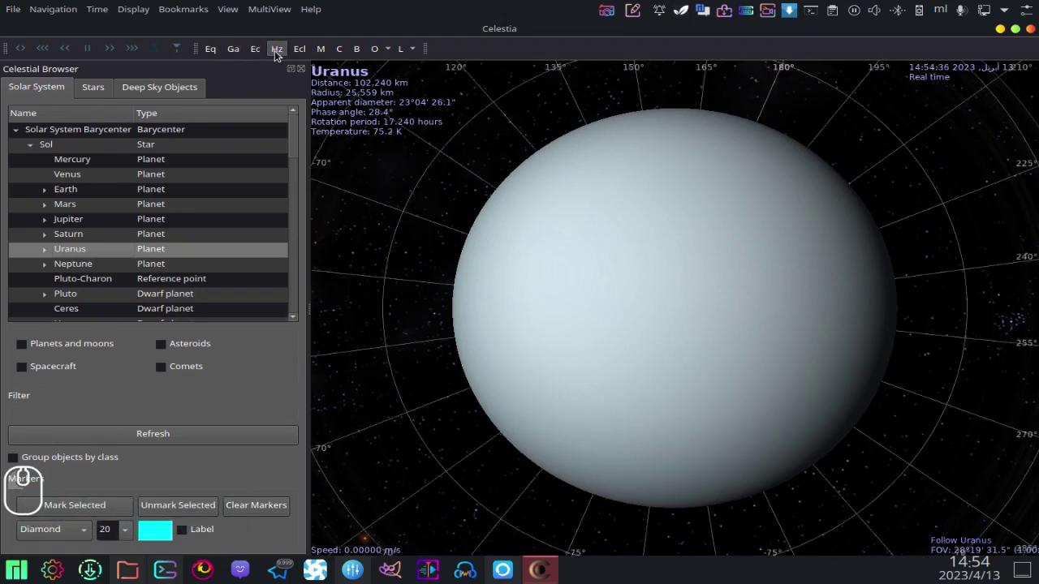
pyautogui.click(323, 51)
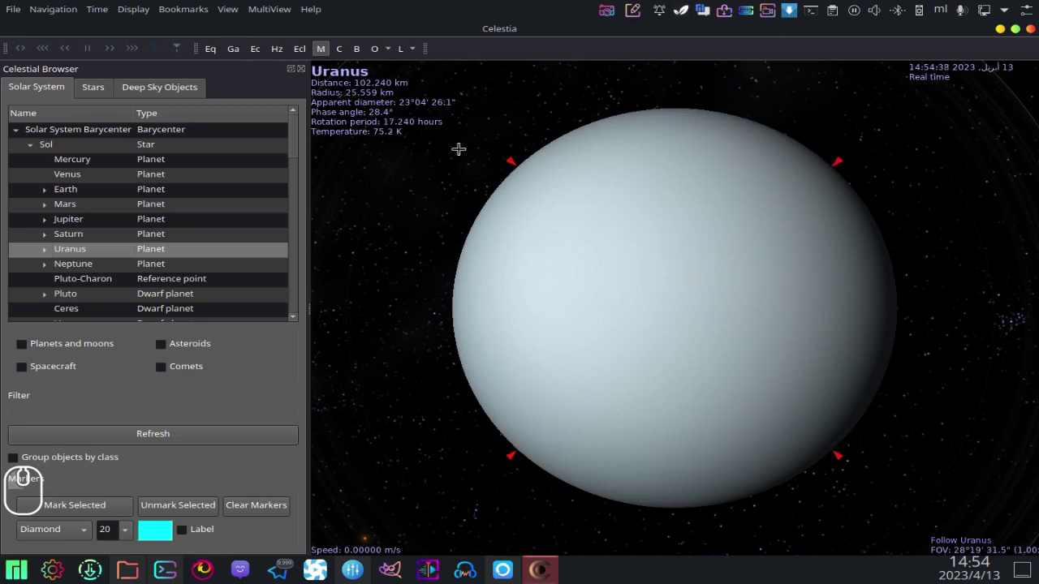
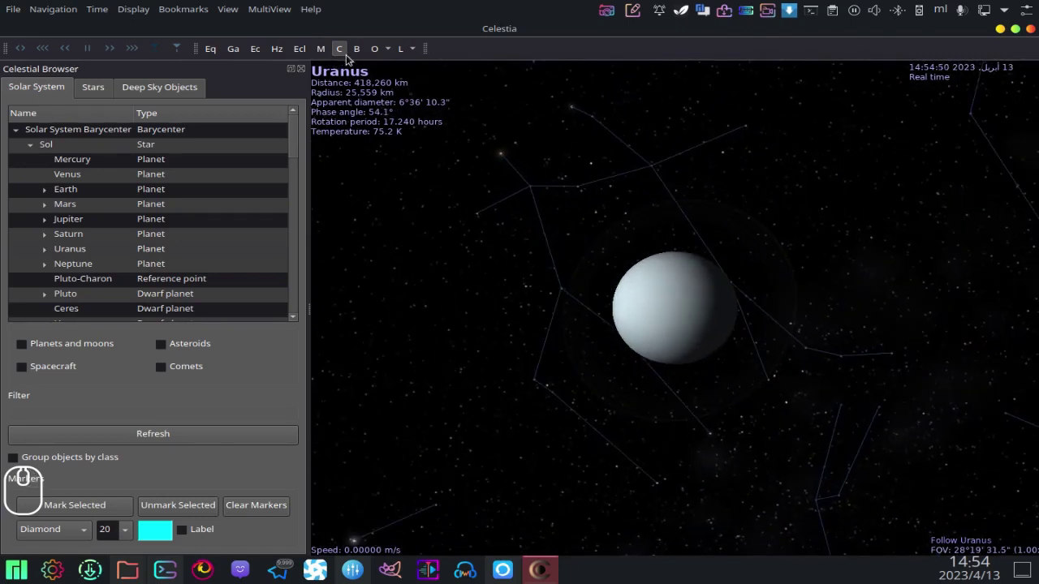
# - Turn on constellation lines and star name labels from the label dropdown
pyautogui.click(362, 56)
pyautogui.click(359, 51)
pyautogui.moveTo(359, 51); pyautogui.dragTo(316, 56)
pyautogui.click(321, 55)
pyautogui.moveTo(318, 55); pyautogui.dragTo(278, 56)
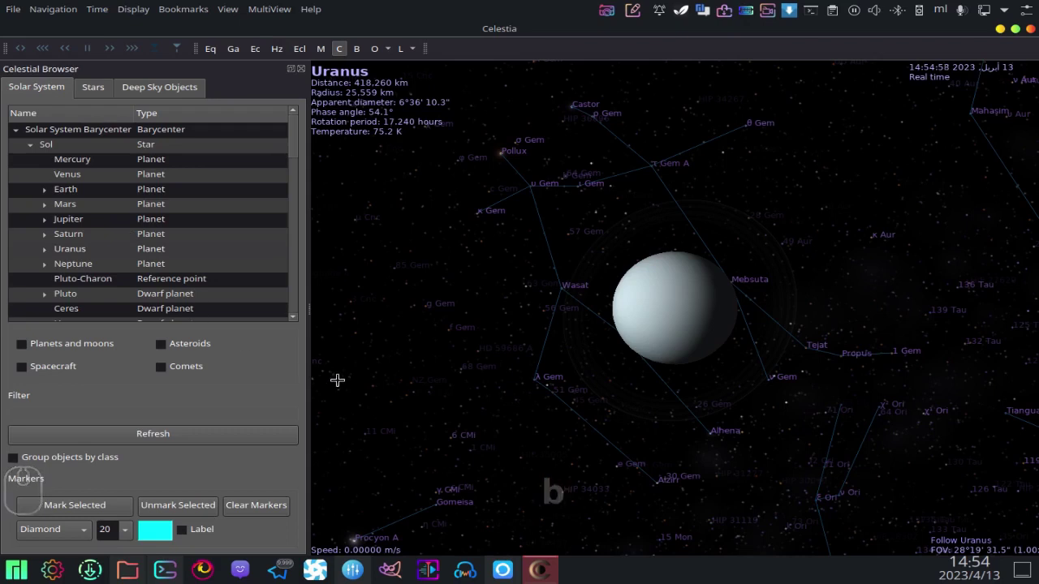
pyautogui.click(358, 51)
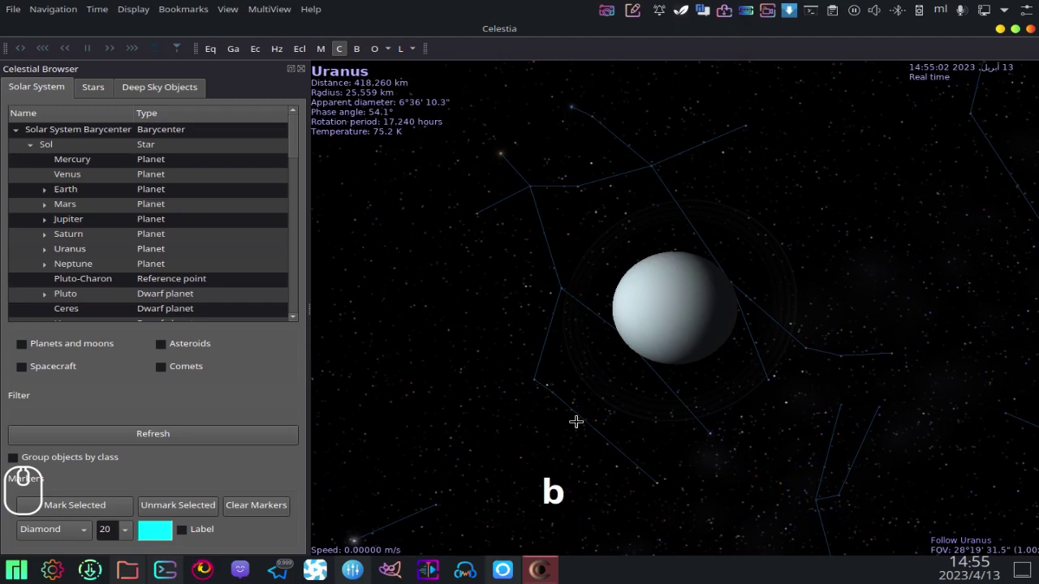
# - Zoom out to about 555,000 km from Uranus and open the Stars list of nearby stars
pyautogui.scroll(3)
pyautogui.scroll(-3)
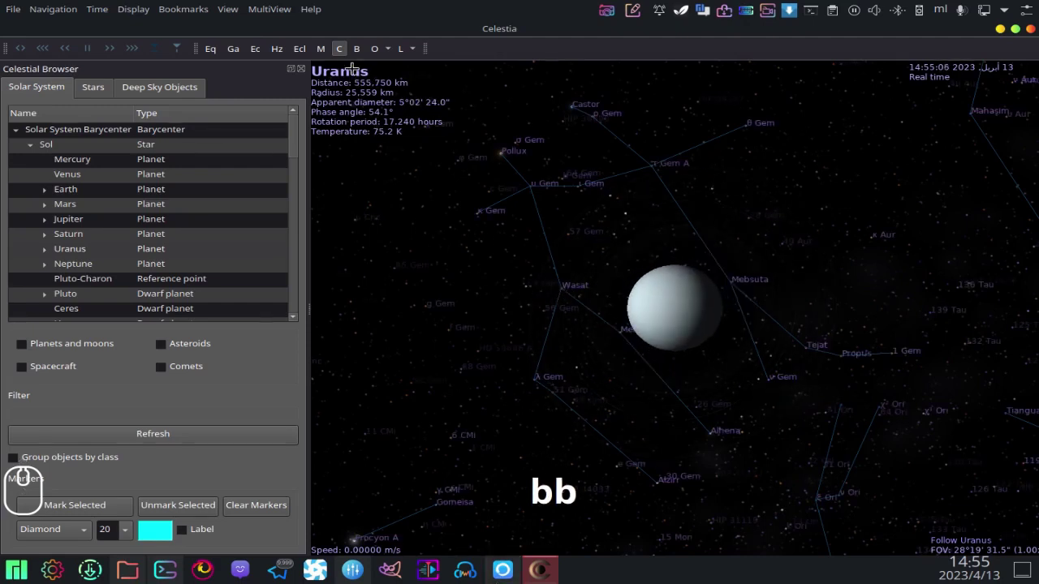
pyautogui.scroll(-3)
pyautogui.scroll(3)
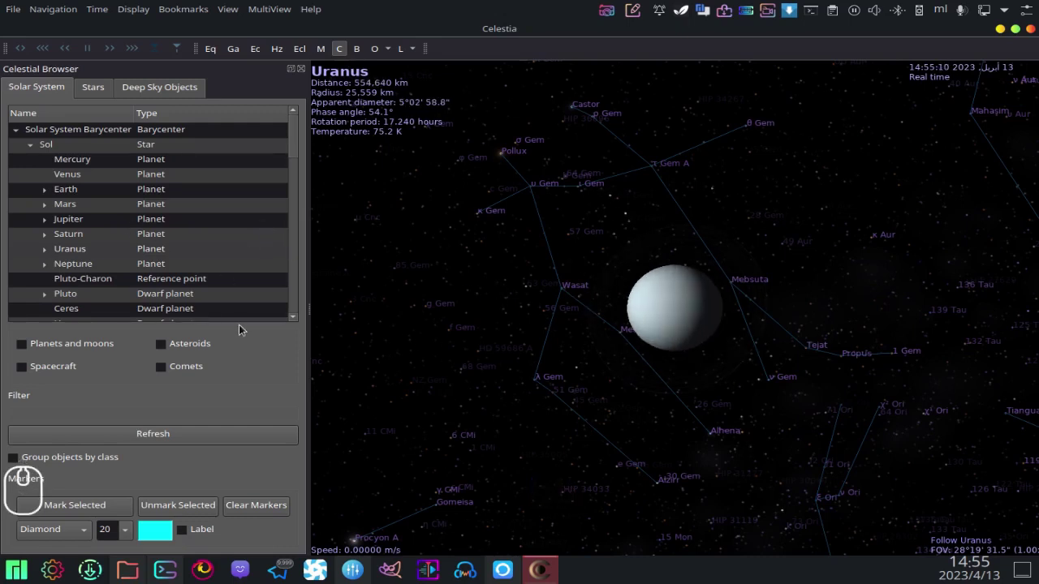
pyautogui.scroll(-3)
pyautogui.scroll(3)
pyautogui.scroll(3)
pyautogui.scroll(-3)
pyautogui.scroll(-3)
pyautogui.click(96, 97)
pyautogui.scroll(-3)
pyautogui.scroll(3)
# - Select Proxima Centauri in the nearby stars list and fly to it
pyautogui.rightClick(39, 152)
pyautogui.scroll(3)
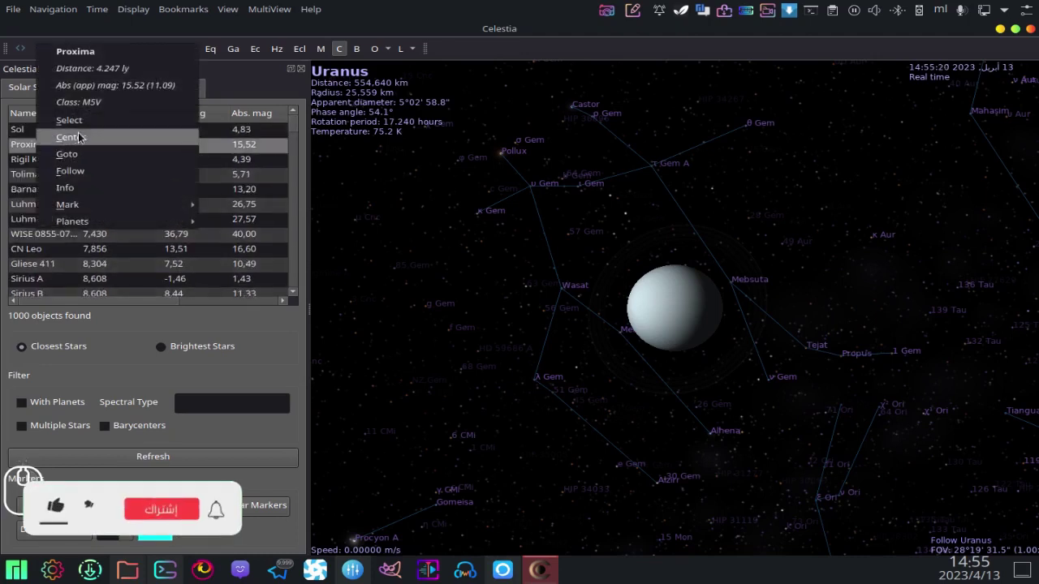
pyautogui.click(59, 526)
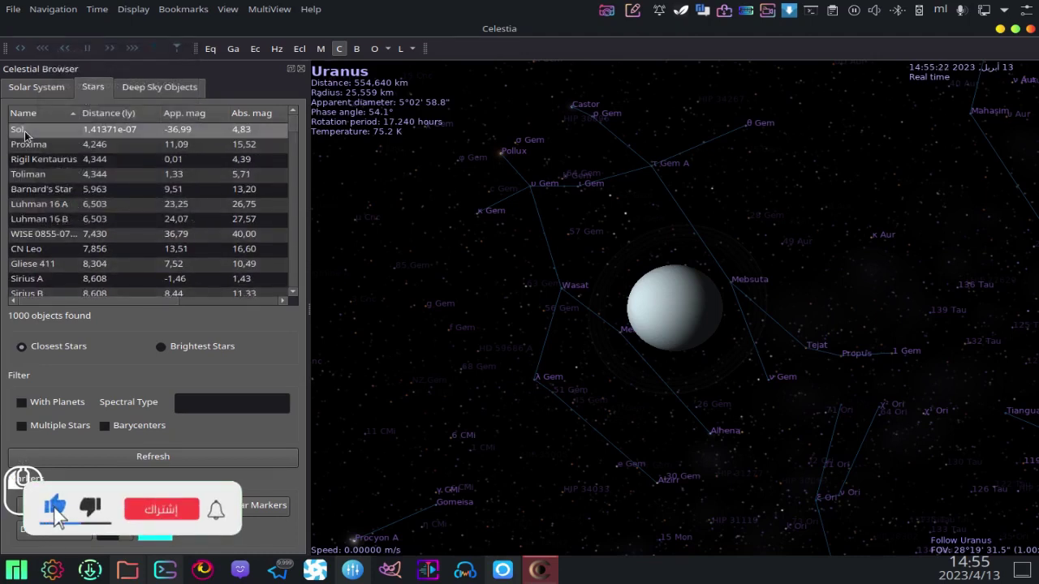
pyautogui.click(181, 525)
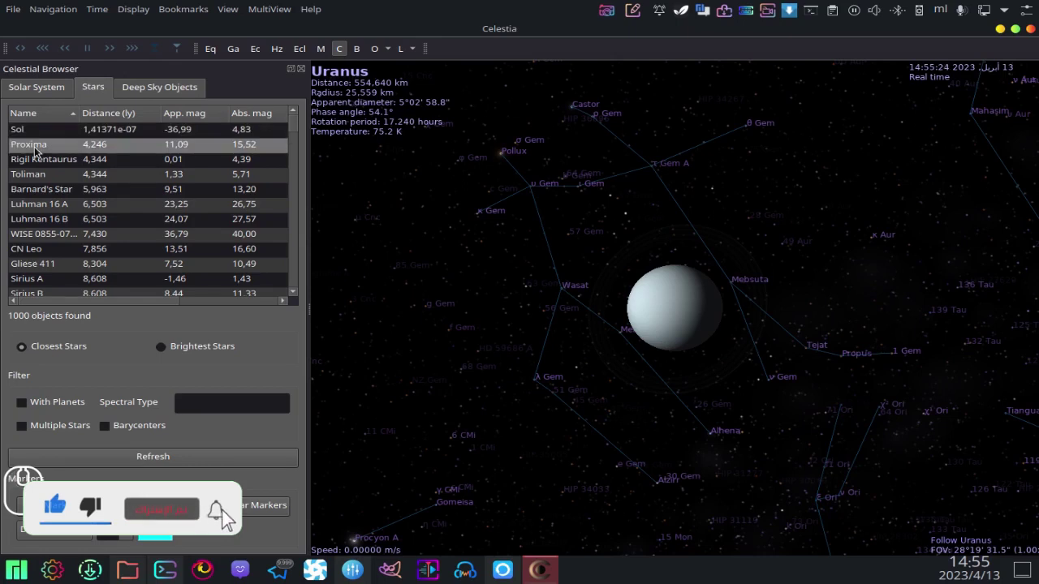
pyautogui.click(83, 158)
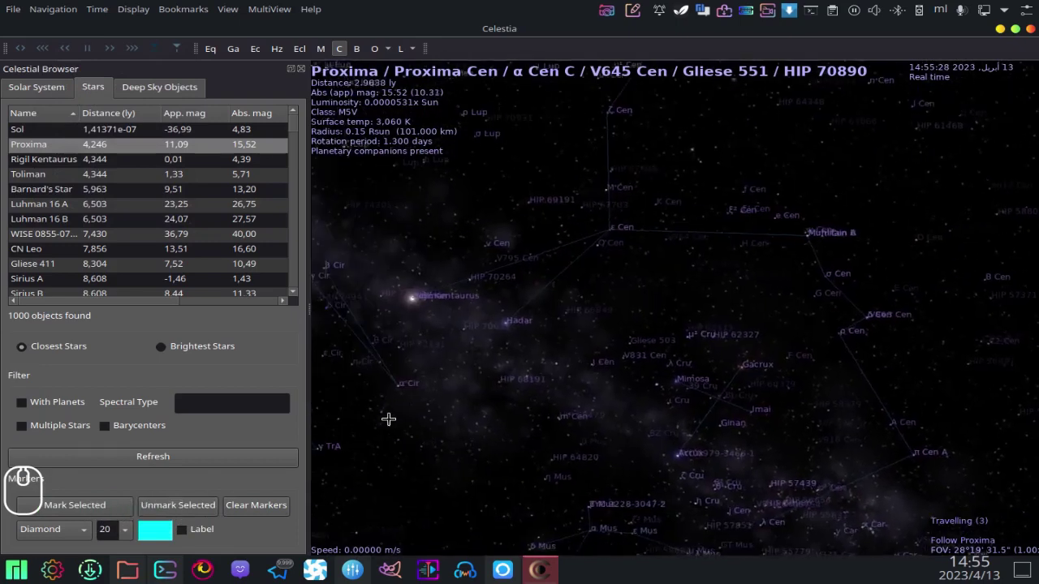
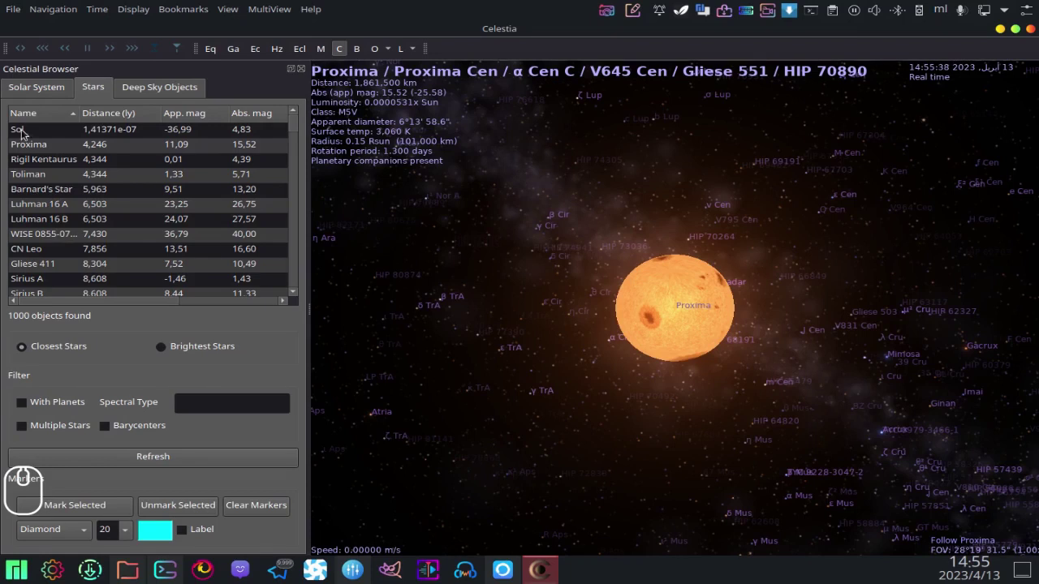
# - Switch to the Deep Sky Objects list, select the Milky Way and fly out to it
pyautogui.click(167, 85)
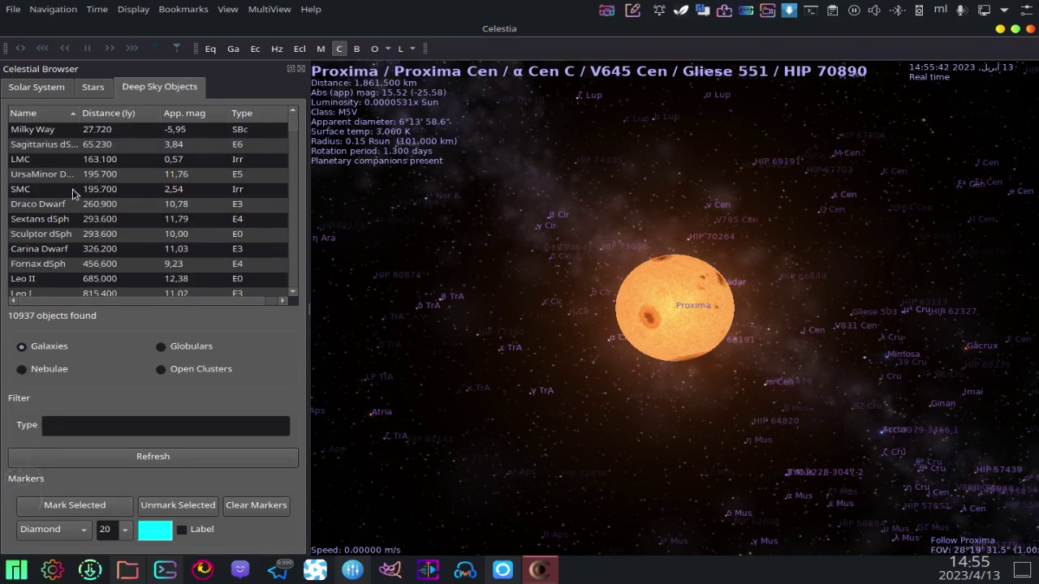
pyautogui.moveTo(64, 134); pyautogui.dragTo(98, 143)
pyautogui.moveTo(98, 142); pyautogui.dragTo(248, 366)
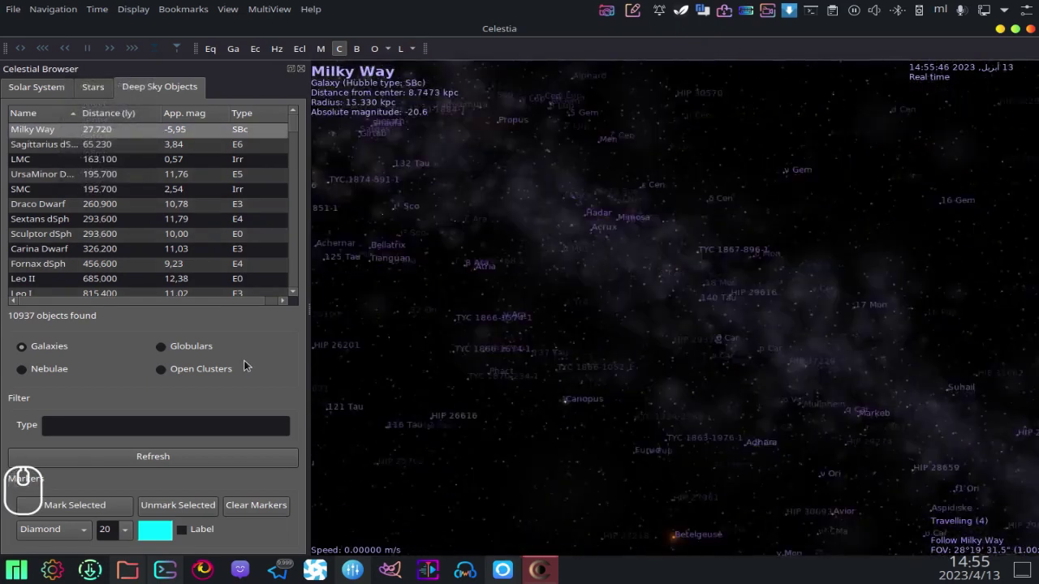